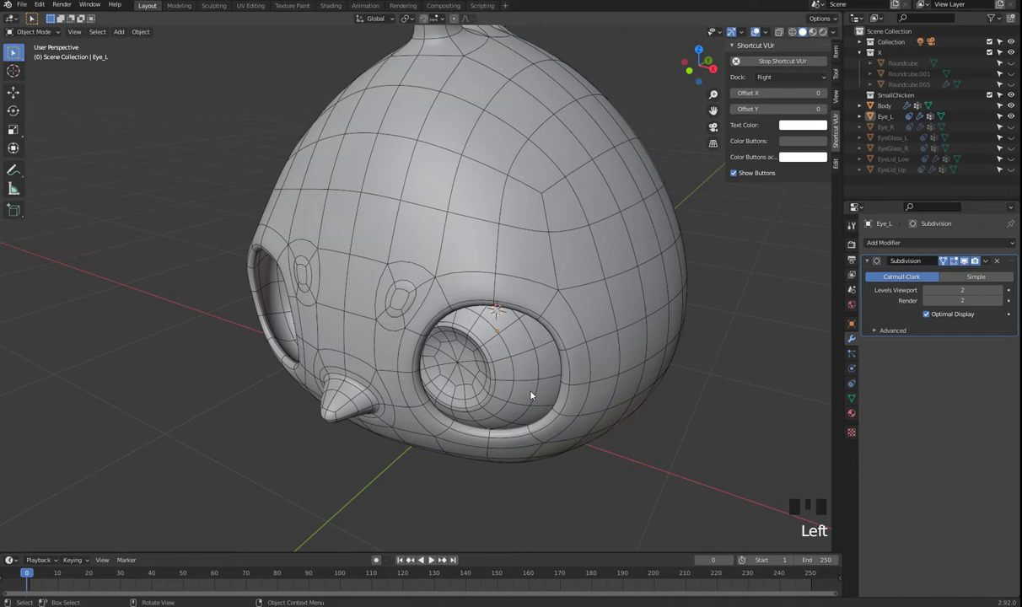
Select the left eyeball, then make EyeGlass_L the active object from the Outliner.
left_click(534, 393)
left_click(1018, 157)
left_click(1018, 157)
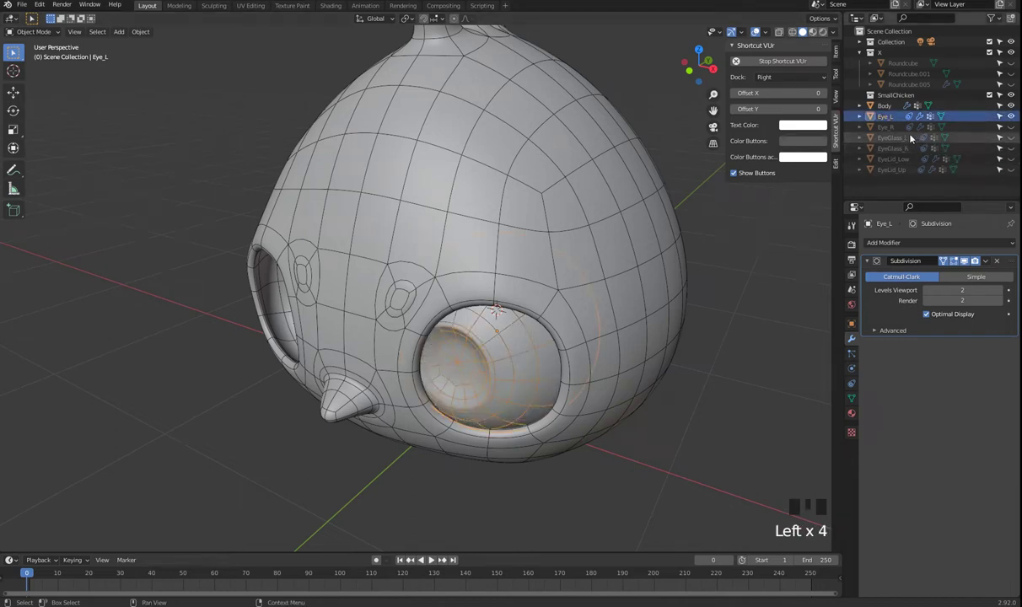
left_click(1013, 141)
Orbit the viewport around the character's head to face the left eye.
left_click_drag(571, 430, 500, 387)
left_click(501, 387)
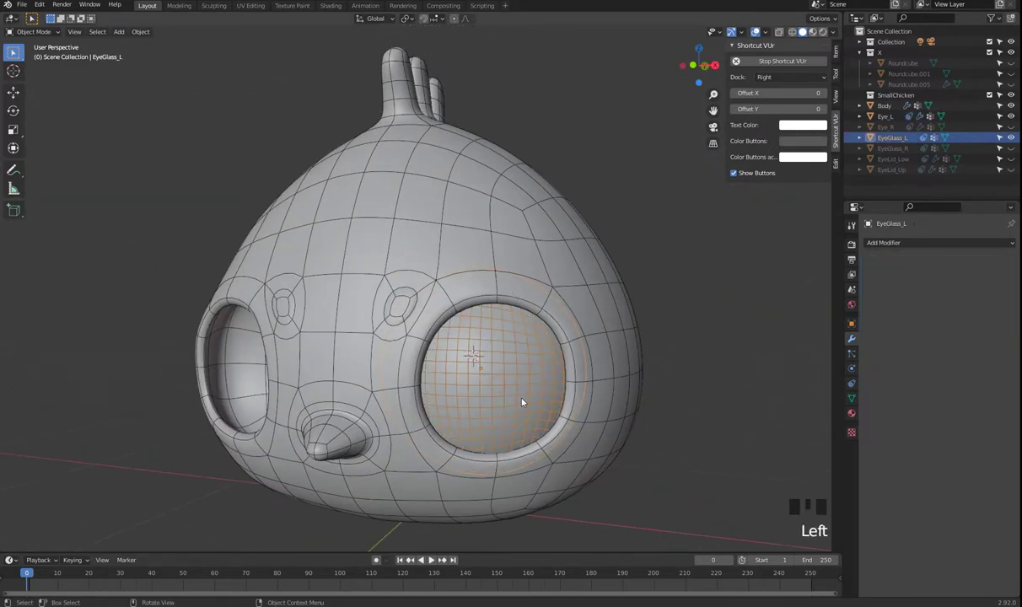
left_click_drag(495, 407, 470, 414)
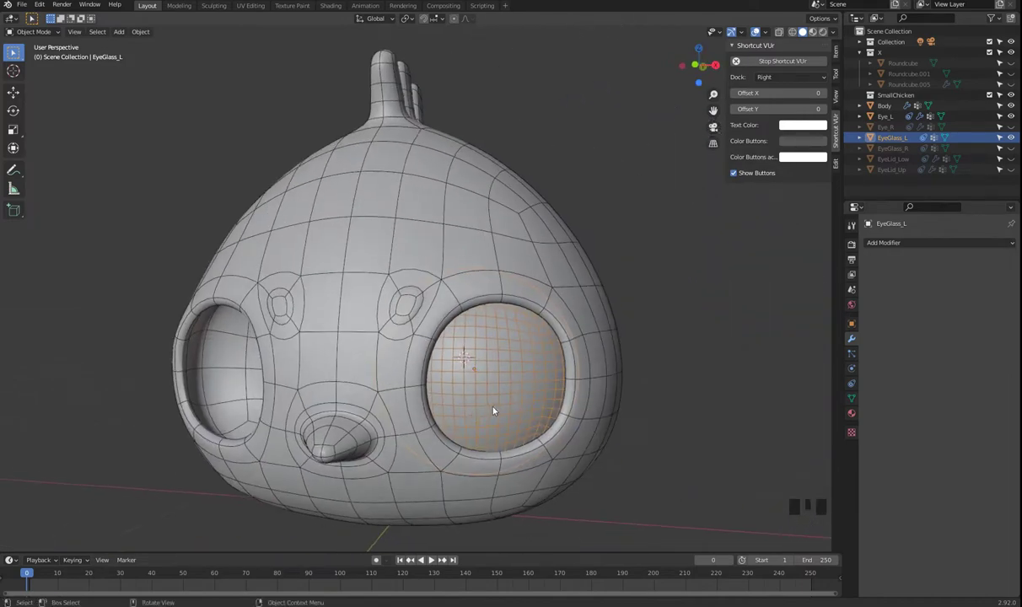
left_click_drag(497, 382, 477, 397)
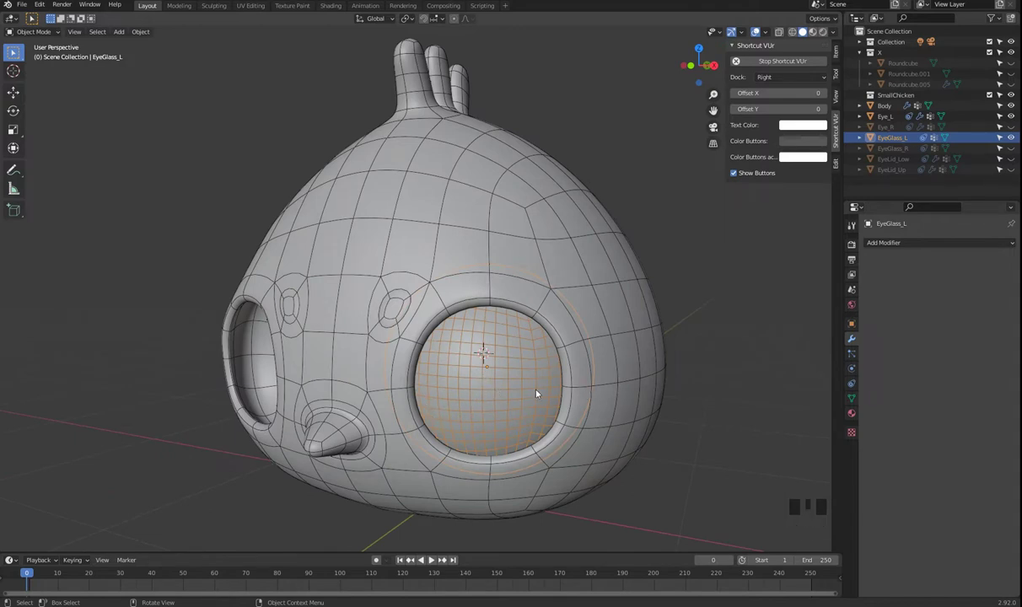
Duplicate the eye-glass sphere as EyeGlass_L.001.
key("shift+d")
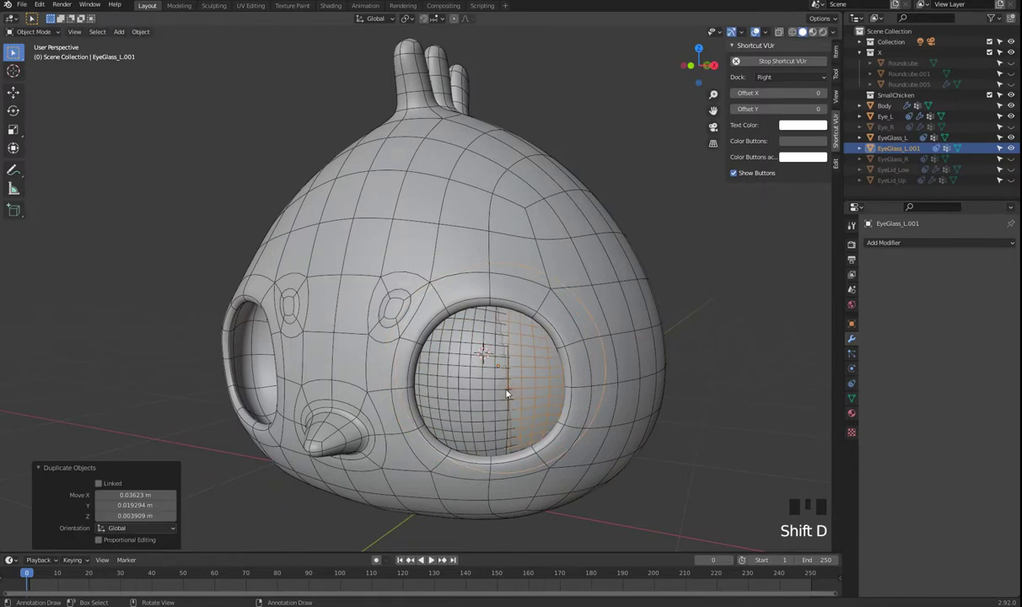
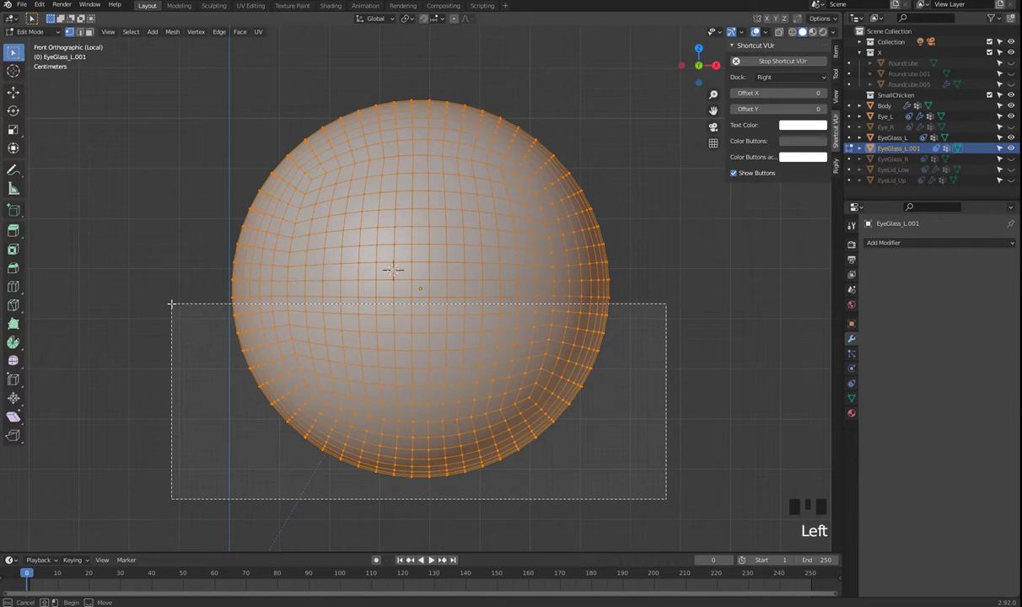
Add a horizontal edge loop around the duplicated sphere's equator.
scroll("down", 3)
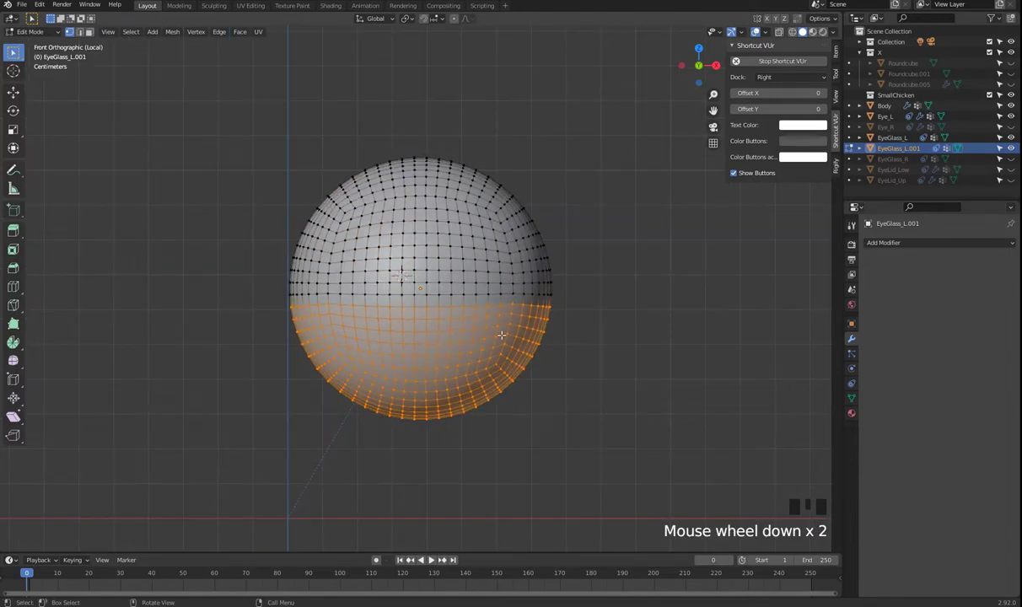
scroll("up", 3)
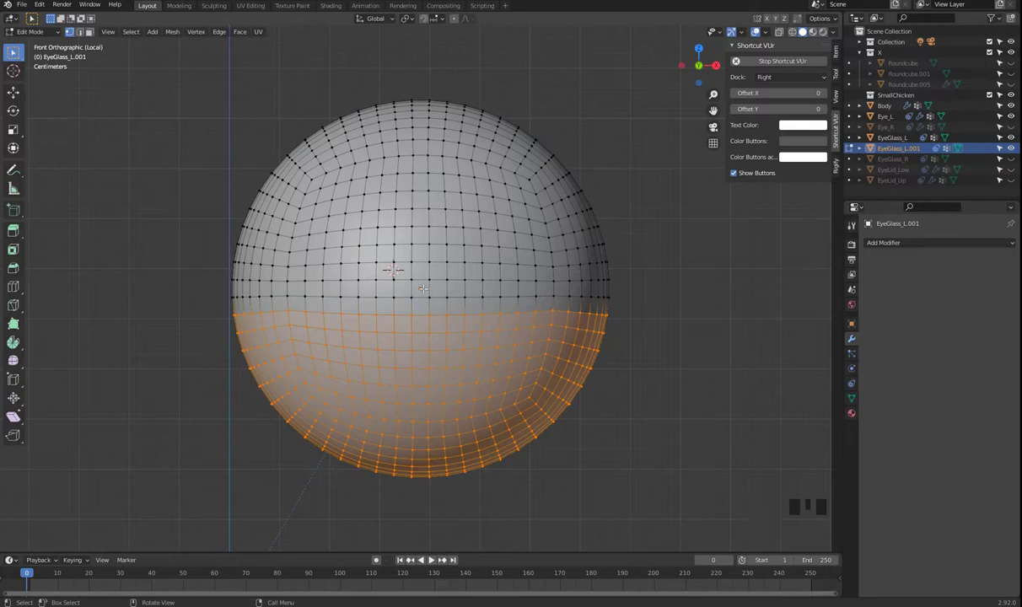
key("ctrl+r")
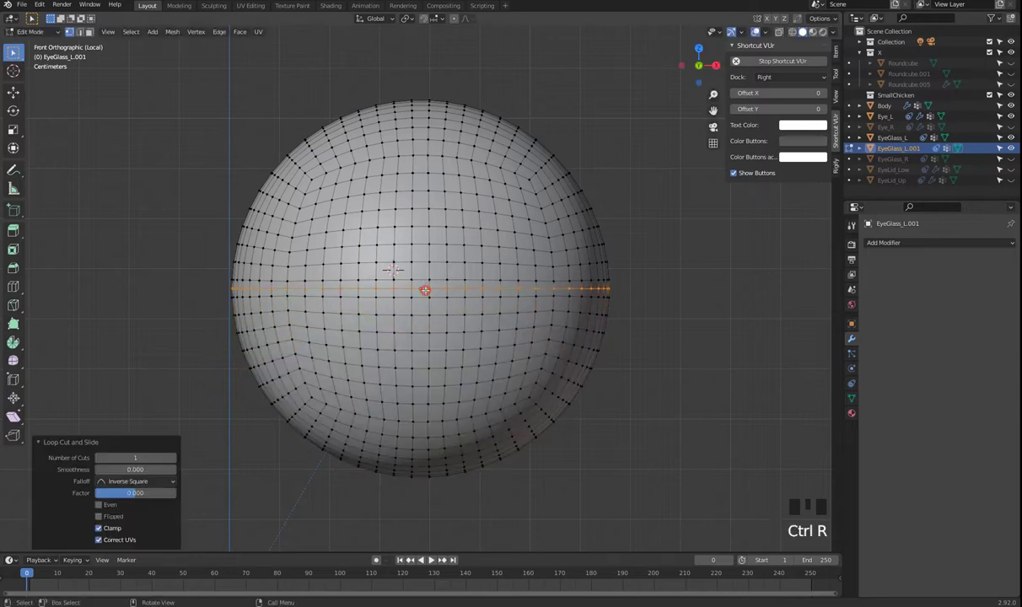
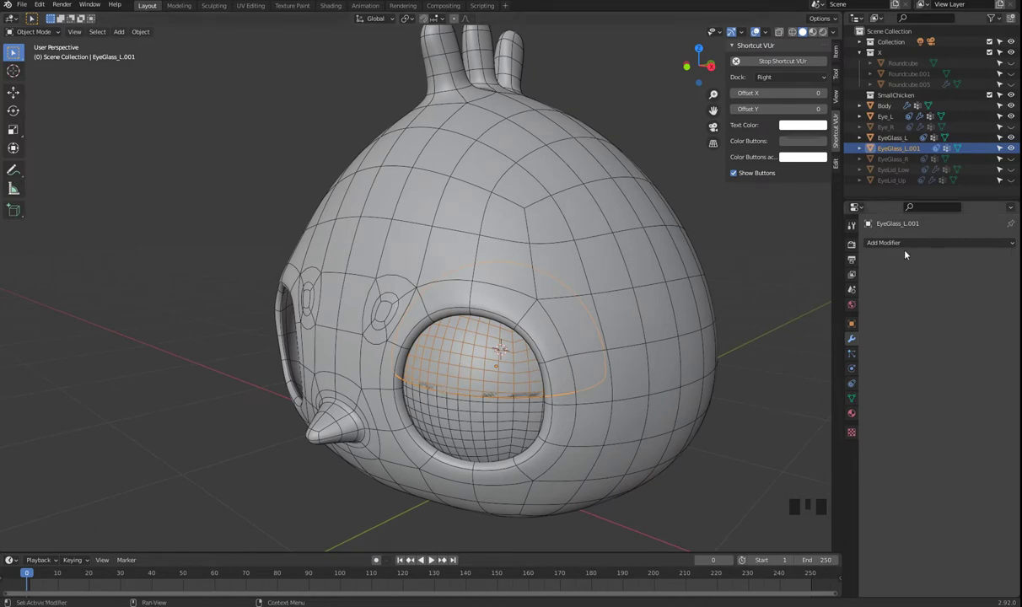
Bring up the Add Modifier list to choose Solidify for the half-sphere.
left_click_drag(927, 244, 819, 426)
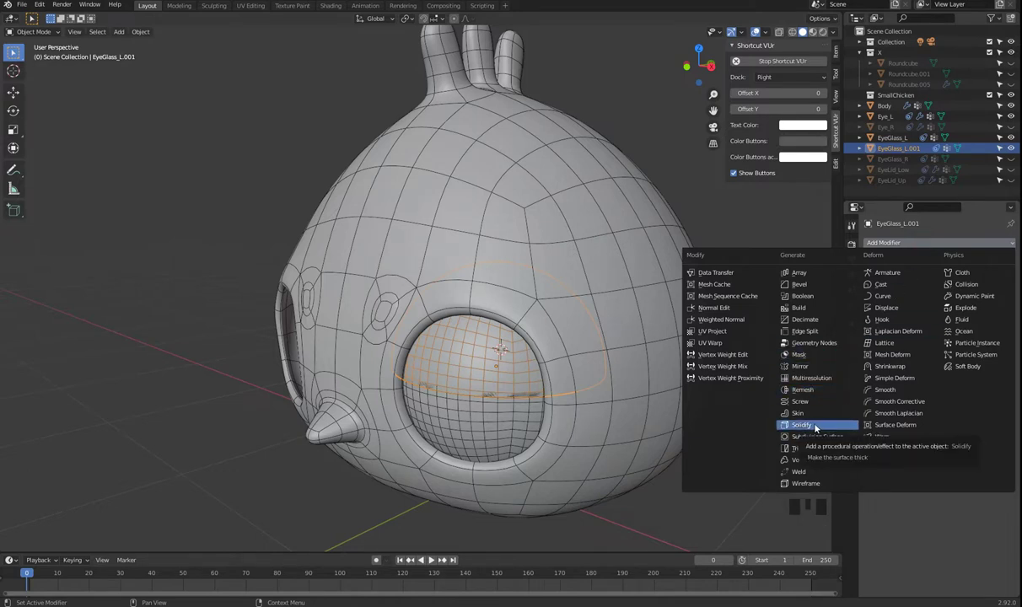
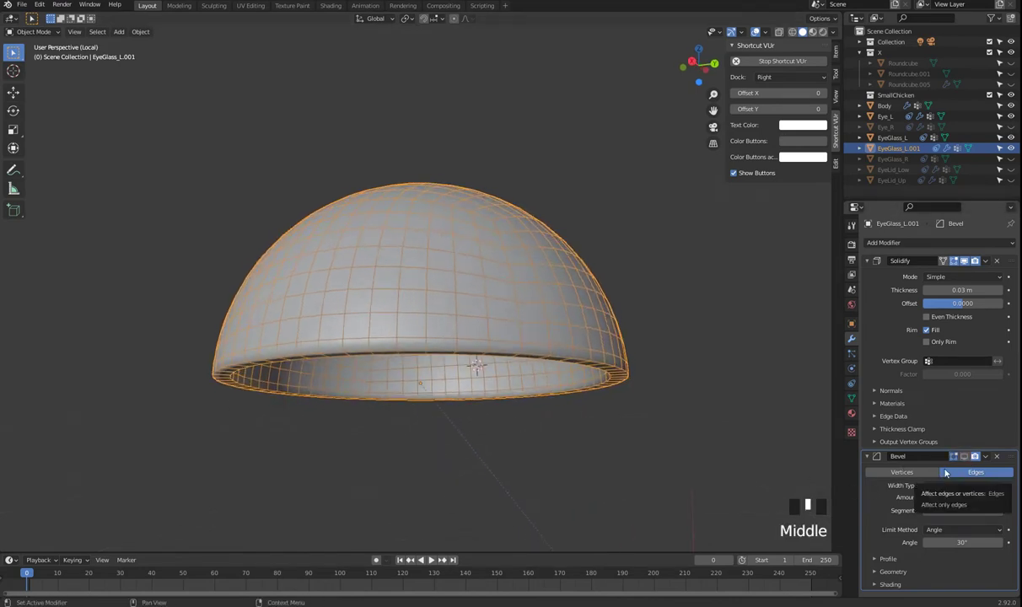
Leave local view and set the shell's bevel amount to 0.002 m.
key("KP_Divide")
middle_click(570, 496)
key("KP_Divide")
scroll("up", 3)
left_click(966, 459)
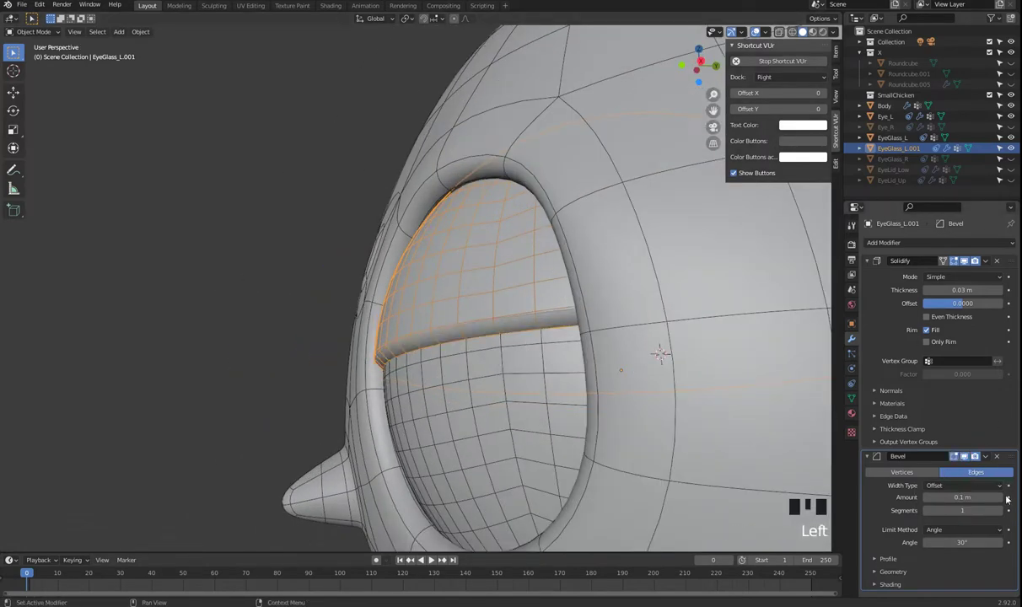
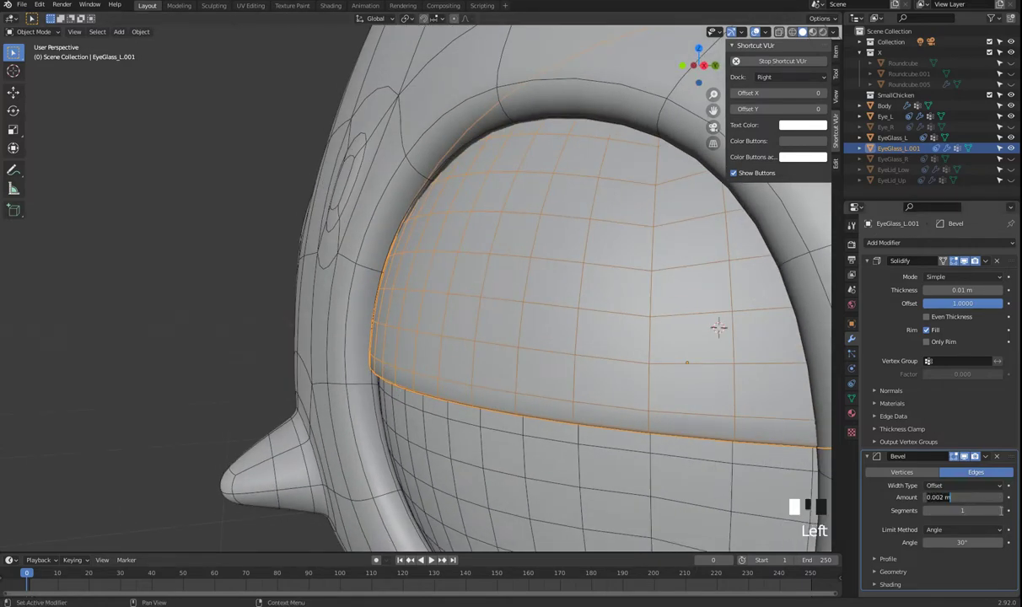
Orbit around the eyelid shell and deselect everything to inspect the result.
left_click_drag(1000, 513, 464, 366)
scroll("down", 3)
left_click_drag(552, 379, 676, 427)
left_click(676, 427)
key("Tab")
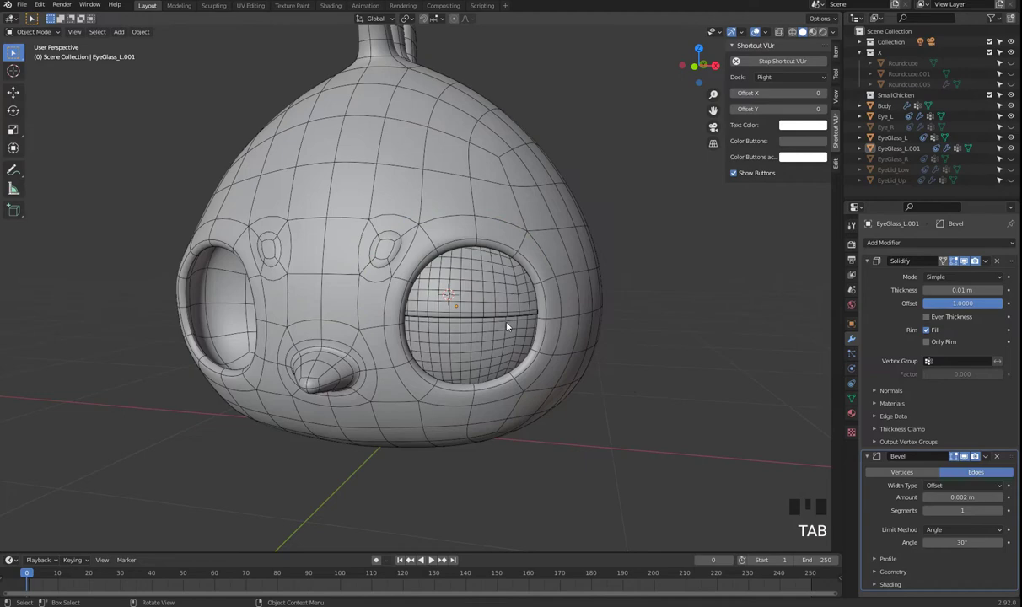
Duplicate EyeGlass_L.001 in place as EyeGlass_L.002 and start editing its mesh in front view.
left_click(501, 303)
left_click_drag(582, 338, 483, 300)
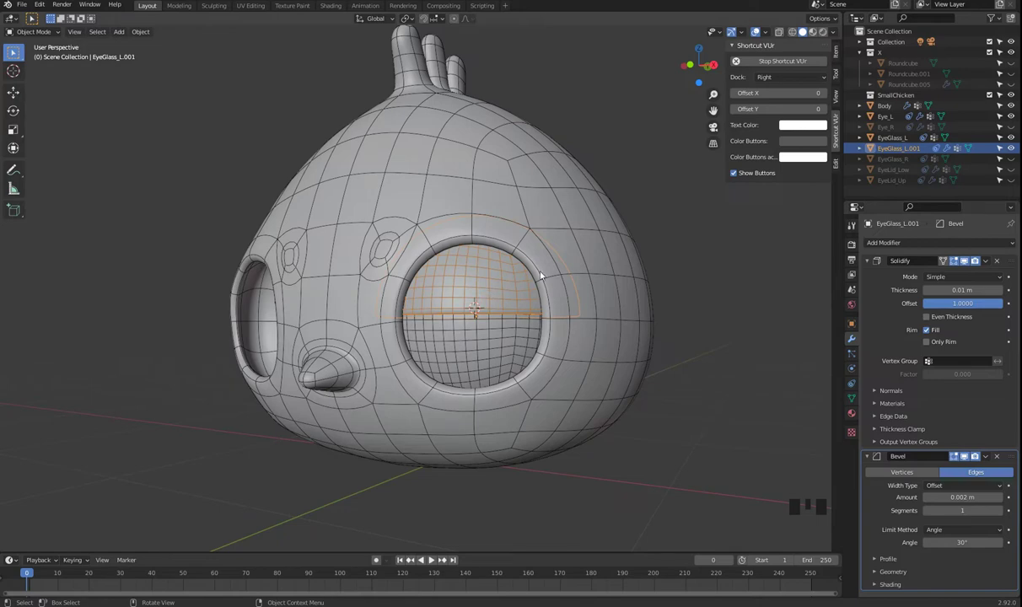
key("shift+d")
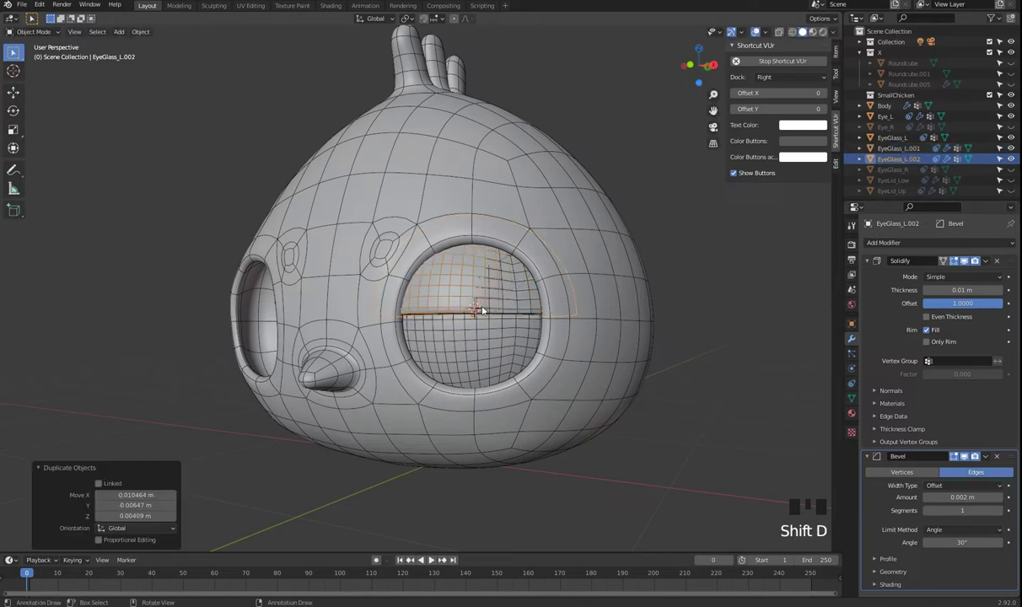
key("ctrl+z")
key("shift+d")
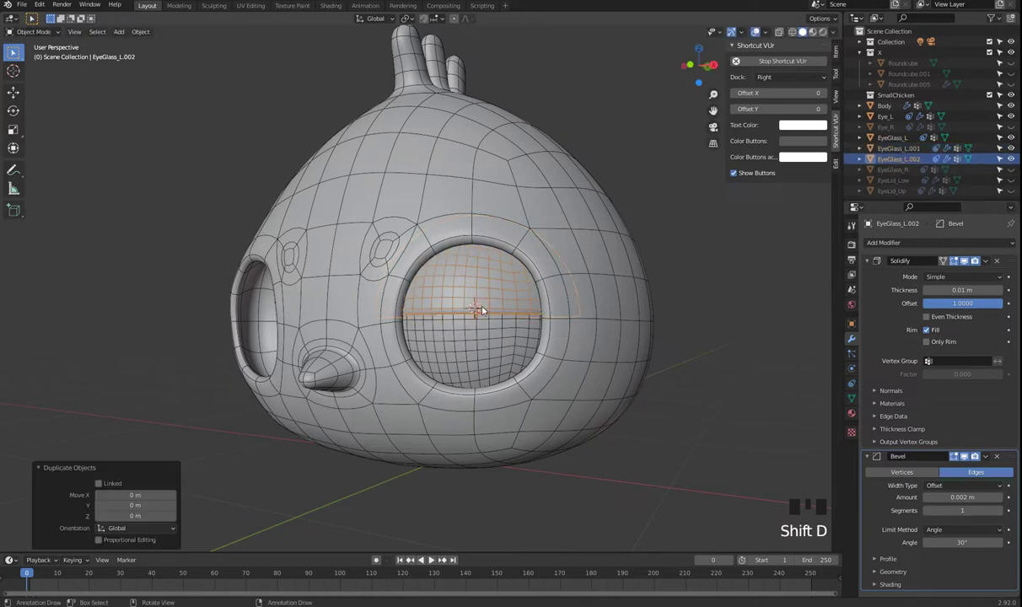
key("KP_1")
key("Tab")
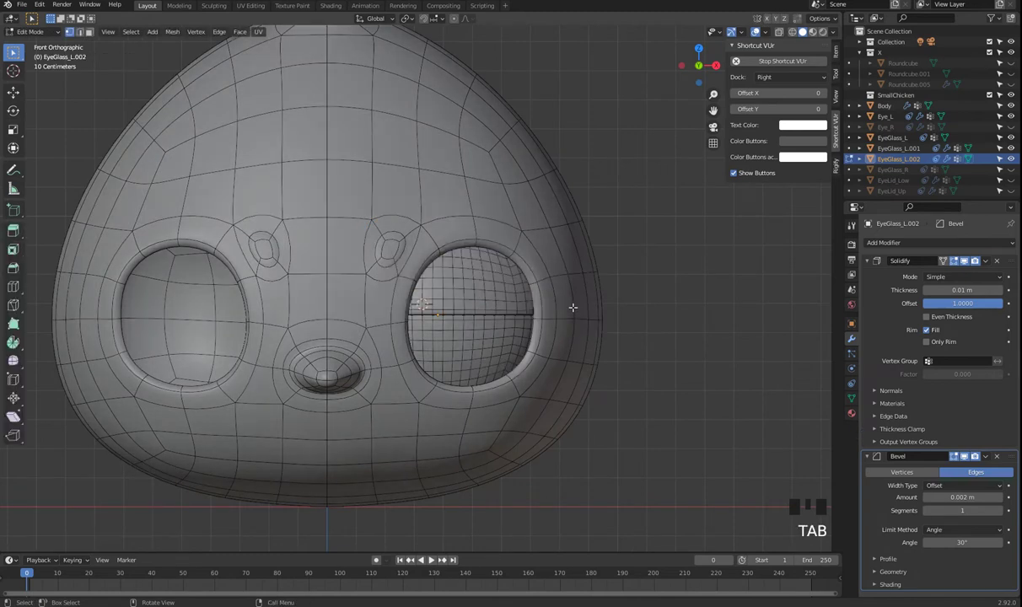
Rotate the copy's mesh 180° around X while toggling modes, ending in Object Mode in front view.
key("r")
key("x")
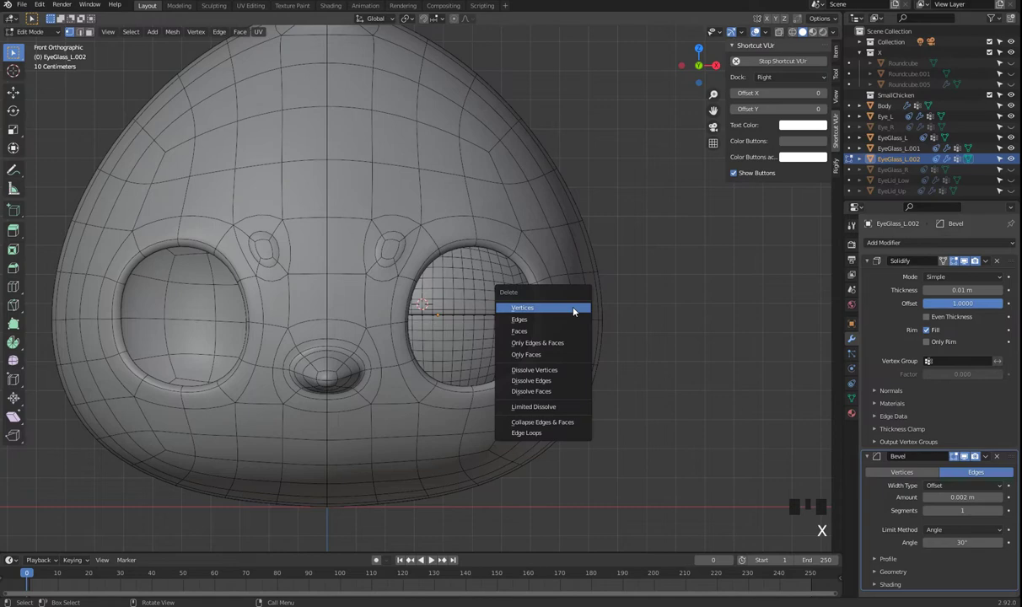
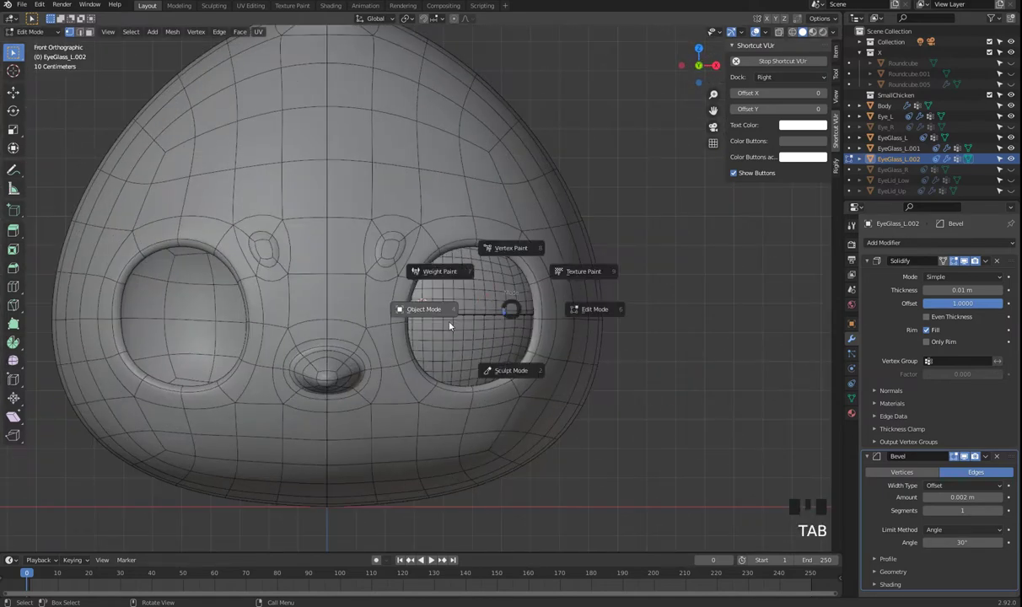
key("Tab")
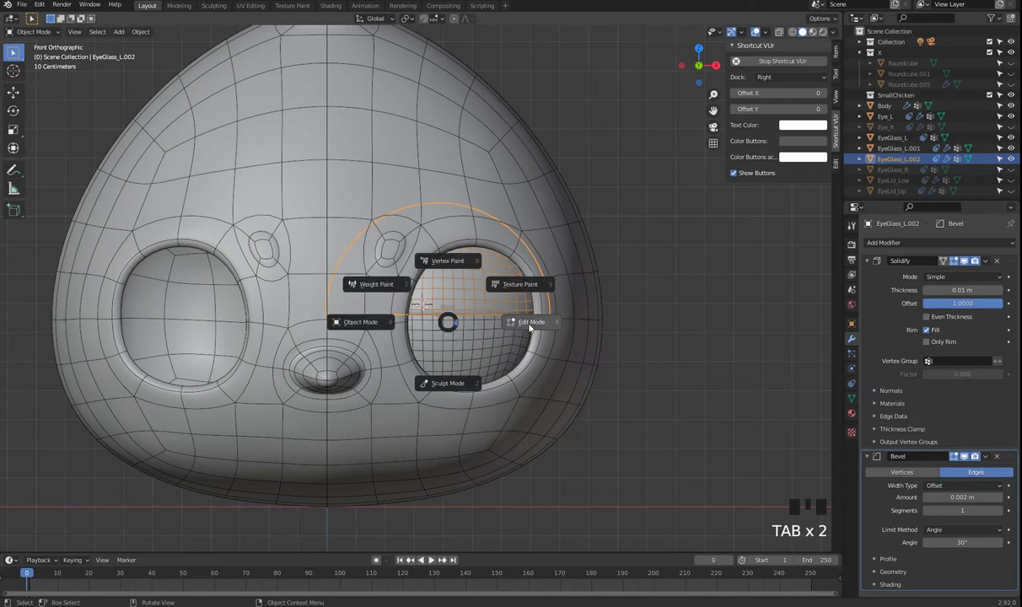
key("a")
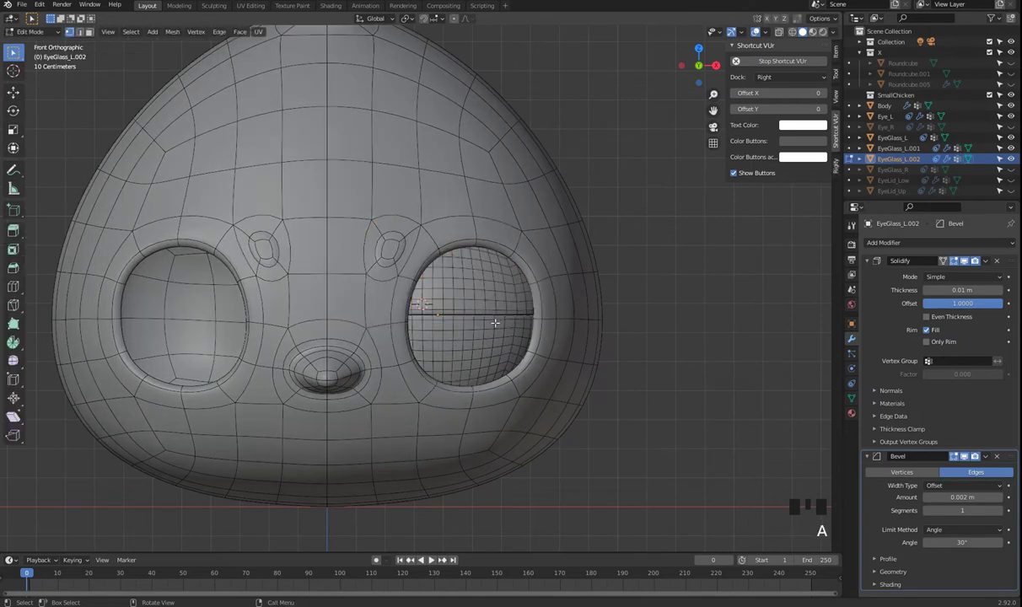
key("r")
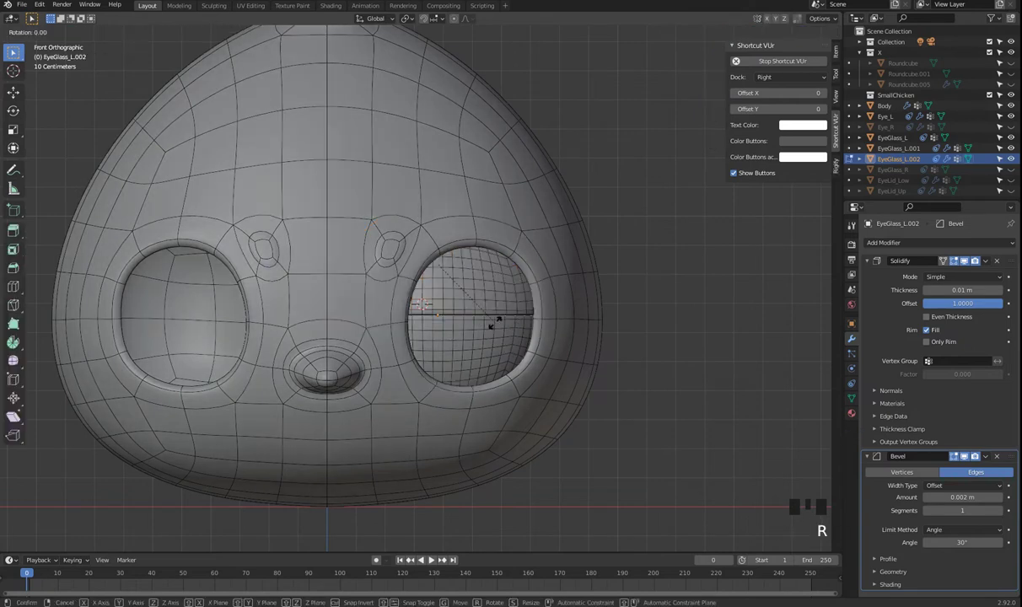
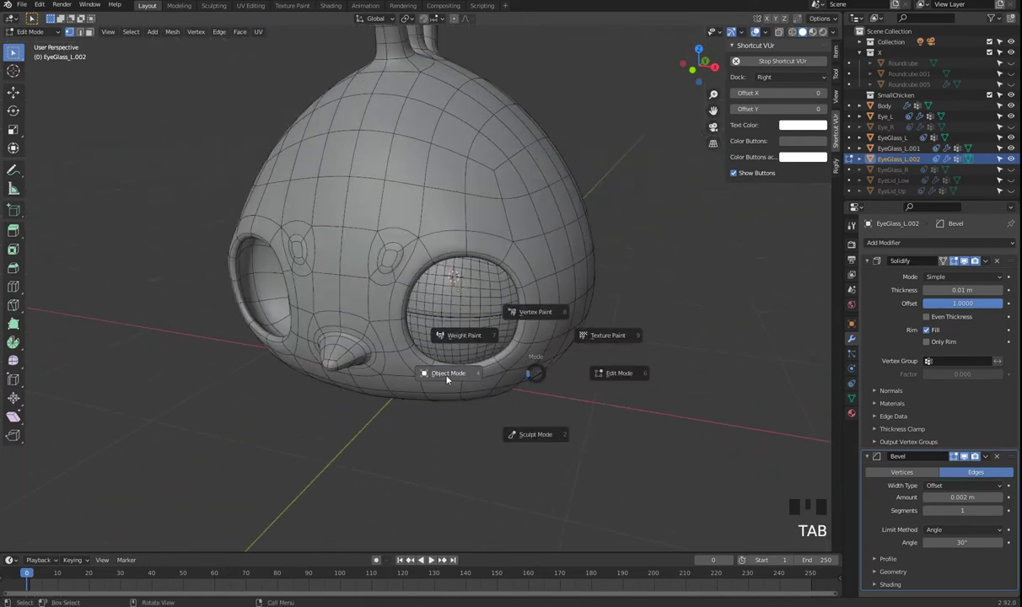
key("KP_1")
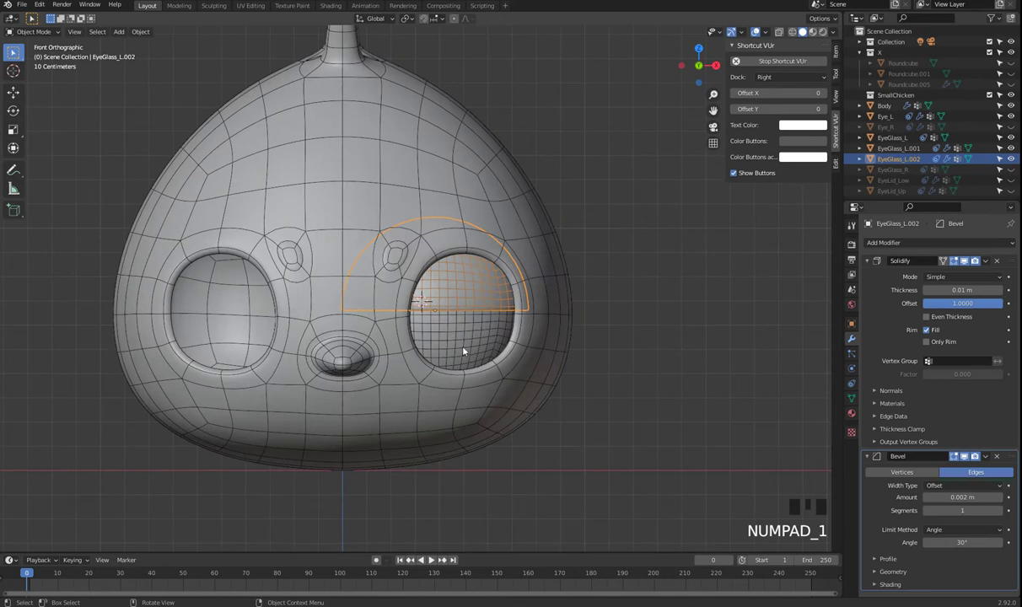
Flip EyeGlass_L.002 180° around X over the lower eye and show its transform values in the N-panel.
left_click(627, 440)
left_click(438, 285)
key("r")
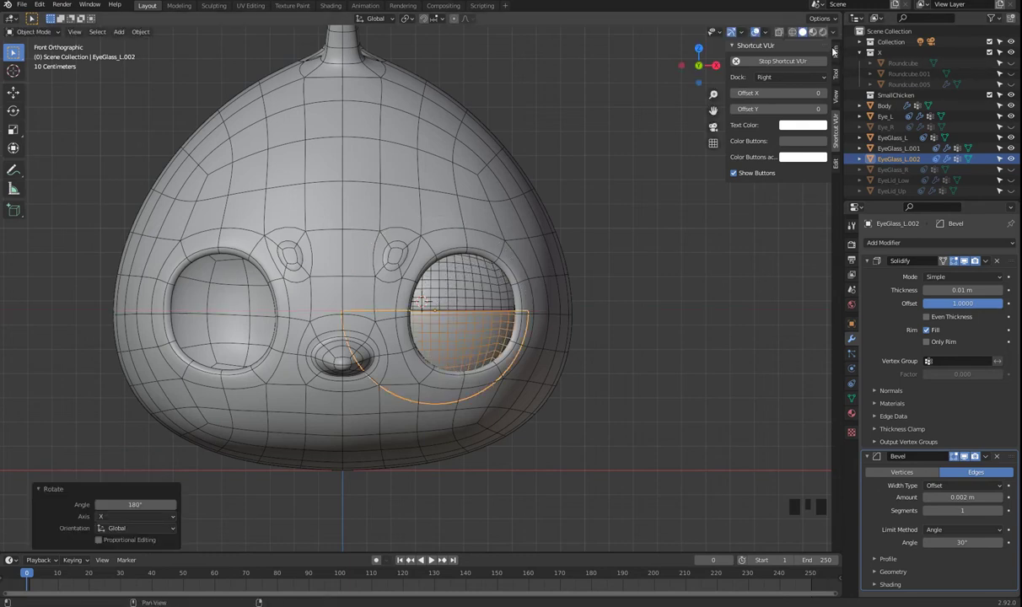
left_click(836, 50)
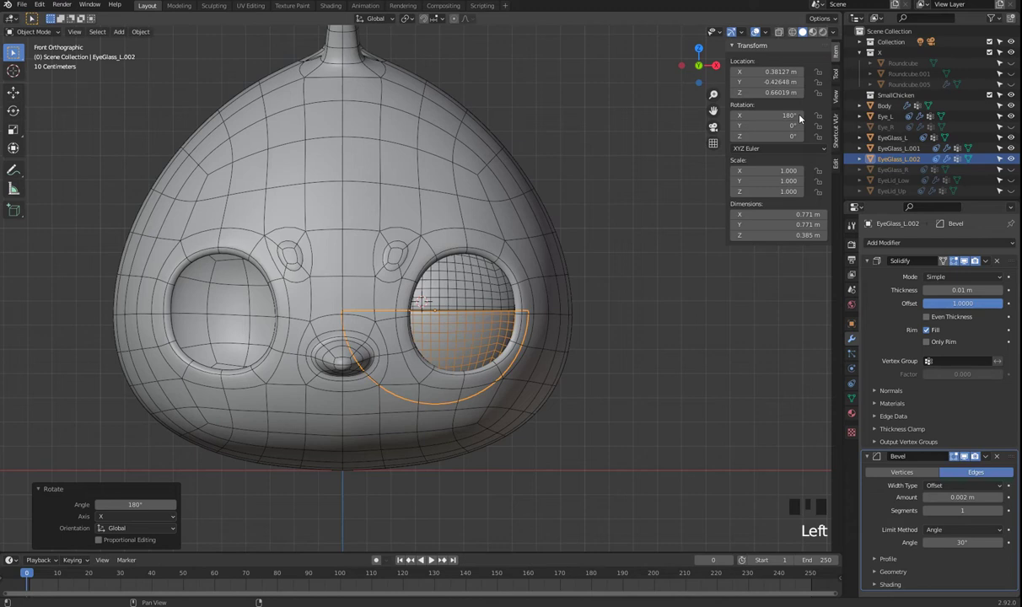
left_click(464, 286)
left_click(477, 349)
left_click_drag(488, 288, 480, 318)
left_click(471, 359)
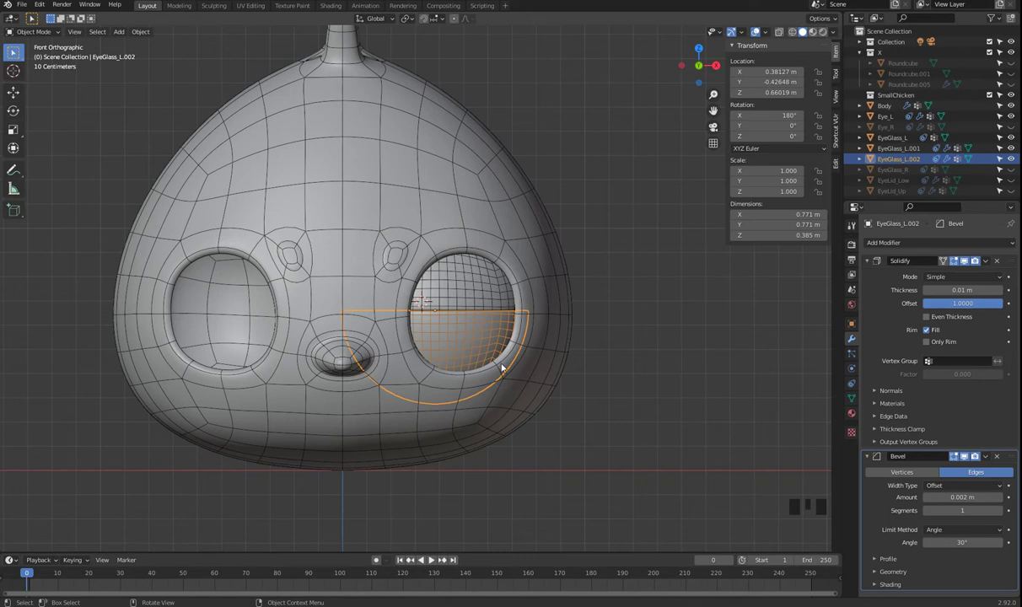
Apply the half's rotation with Ctrl+A and reselect the original EyeGlass_L.001.
key("ctrl+a")
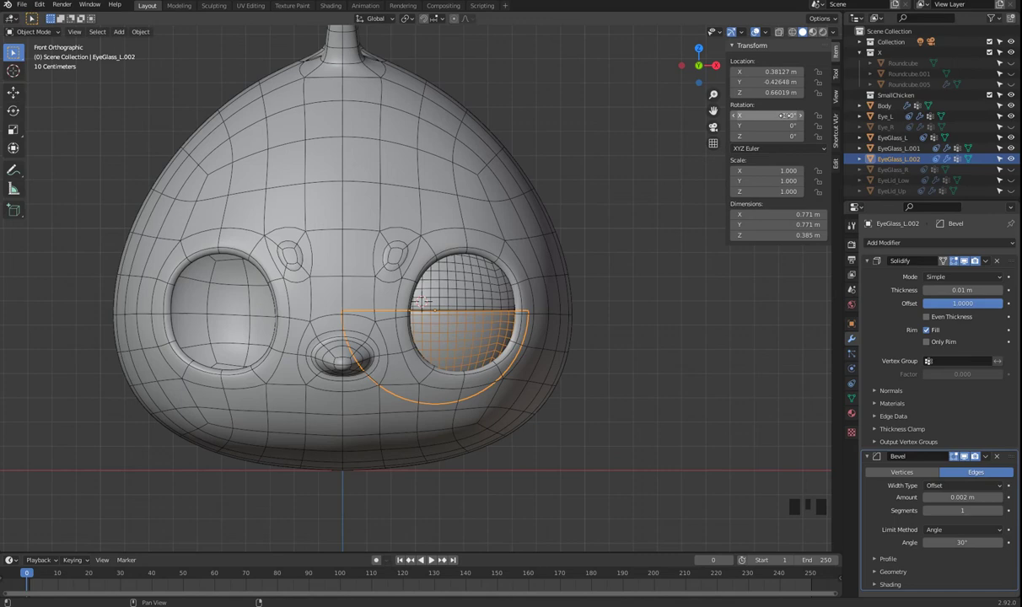
key("ctrl+a")
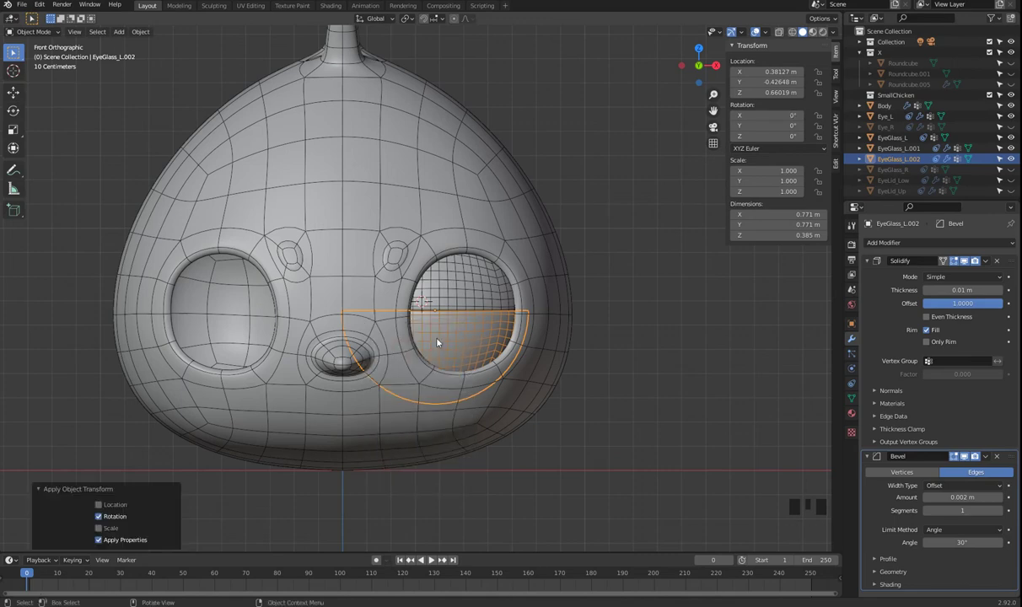
left_click_drag(481, 354, 458, 307)
left_click(458, 307)
left_click_drag(456, 355, 464, 315)
left_click_drag(465, 310, 457, 348)
left_click(458, 350)
left_click_drag(478, 356, 465, 283)
left_click(465, 283)
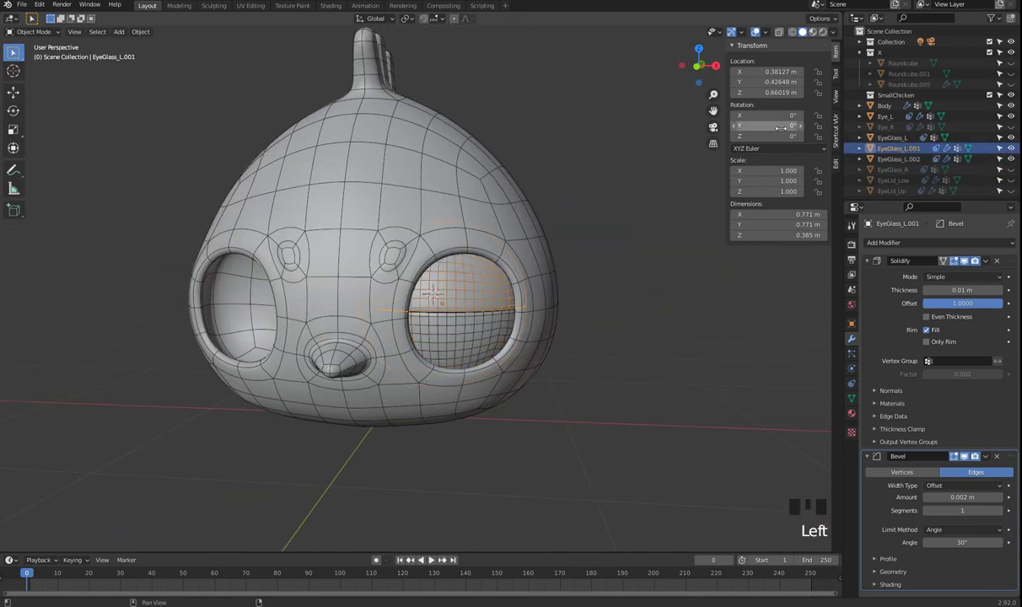